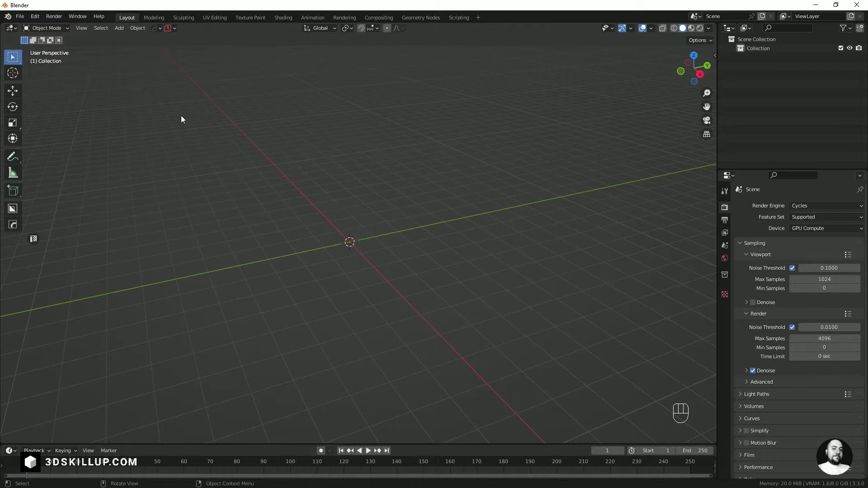
Undo a stray addition and snap the 3D cursor back to the world origin (Shift+C)
{"action": "left_click_drag", "start_coordinate": [119, 33], "coordinate": [430, 224]}
{"action": "key", "text": "shift+a"}
{"action": "key", "text": "ctrl+z"}
{"action": "key", "text": "shift+c"}
{"action": "left_click_drag", "start_coordinate": [429, 224], "coordinate": [118, 119]}
{"action": "right_click", "coordinate": [564, 139]}
Add a second cube to the scene from the Shift+A Mesh menu
{"action": "key", "text": "shift+a"}
{"action": "left_click_drag", "start_coordinate": [118, 118], "coordinate": [130, 123]}
{"action": "left_click_drag", "start_coordinate": [130, 123], "coordinate": [421, 265]}
{"action": "key", "text": "shift+a"}
{"action": "right_click", "coordinate": [548, 329]}
{"action": "key", "text": "shift+a"}
{"action": "left_click", "coordinate": [421, 265]}
Adjust the viewport and selection around the cubes with drags and right-click picks
{"action": "left_click_drag", "start_coordinate": [422, 265], "coordinate": [481, 148]}
{"action": "left_click_drag", "start_coordinate": [481, 149], "coordinate": [454, 148]}
{"action": "left_click_drag", "start_coordinate": [453, 148], "coordinate": [214, 134]}
{"action": "right_click", "coordinate": [214, 134]}
{"action": "left_click_drag", "start_coordinate": [214, 134], "coordinate": [243, 306]}
{"action": "right_click", "coordinate": [243, 306]}
{"action": "left_click_drag", "start_coordinate": [247, 307], "coordinate": [386, 331]}
{"action": "right_click", "coordinate": [386, 331]}
{"action": "left_click_drag", "start_coordinate": [387, 331], "coordinate": [408, 209]}
Recenter the 3D cursor at the origin and dismiss the reopened Add menus
{"action": "key", "text": "shift+c"}
{"action": "key", "text": "shift+a"}
{"action": "left_click_drag", "start_coordinate": [368, 208], "coordinate": [206, 122]}
{"action": "key", "text": "shift+a"}
{"action": "middle_click", "coordinate": [511, 149]}
{"action": "right_click", "coordinate": [511, 149]}
{"action": "key", "text": "shift+a"}
{"action": "key", "text": "shift+a"}
Grab the second cube with G and drop it off to the side of the first cube
{"action": "key", "text": "g"}
{"action": "left_click_drag", "start_coordinate": [206, 122], "coordinate": [367, 198]}
{"action": "left_click", "coordinate": [366, 198]}
Expand the objects in the outliner so their nested mesh data is shown
{"action": "left_click_drag", "start_coordinate": [757, 88], "coordinate": [742, 60]}
{"action": "left_click", "coordinate": [742, 60]}
{"action": "left_click_drag", "start_coordinate": [743, 65], "coordinate": [770, 71]}
{"action": "left_click_drag", "start_coordinate": [770, 71], "coordinate": [546, 133]}
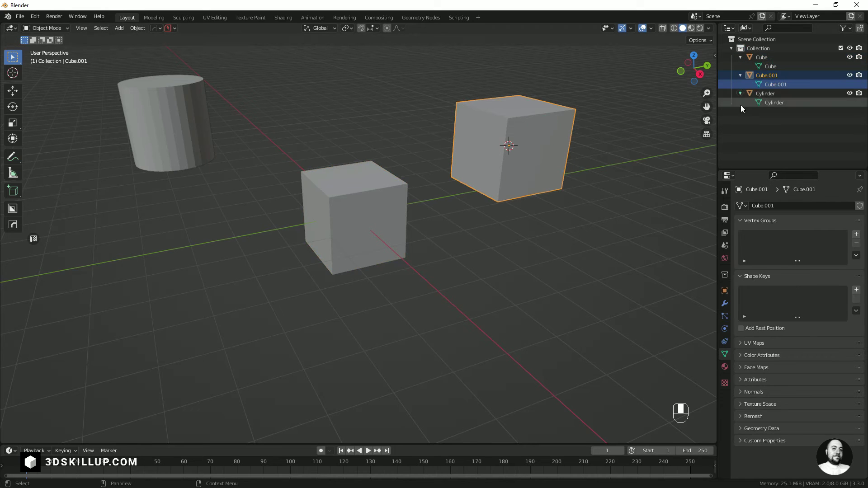